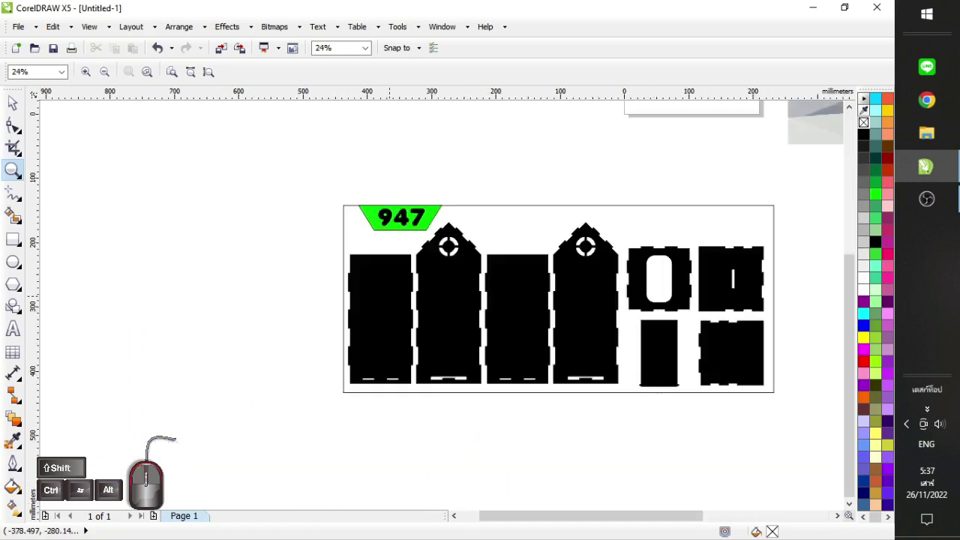
Delete the green 947 tag and the outer border frame, leaving only the black box panels selected in view
double_click(242, 255)
left_click_drag(282, 164, 476, 238)
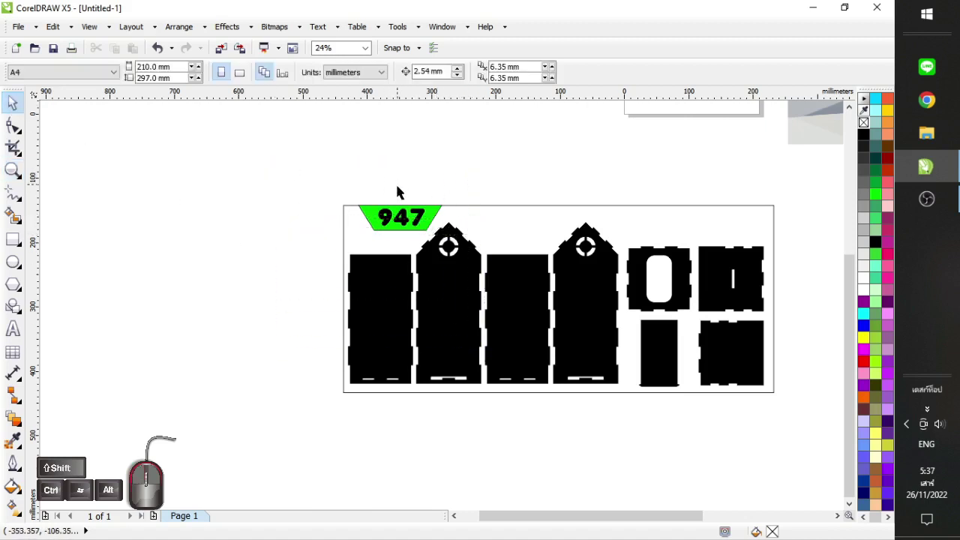
left_click(420, 221)
left_click(333, 78)
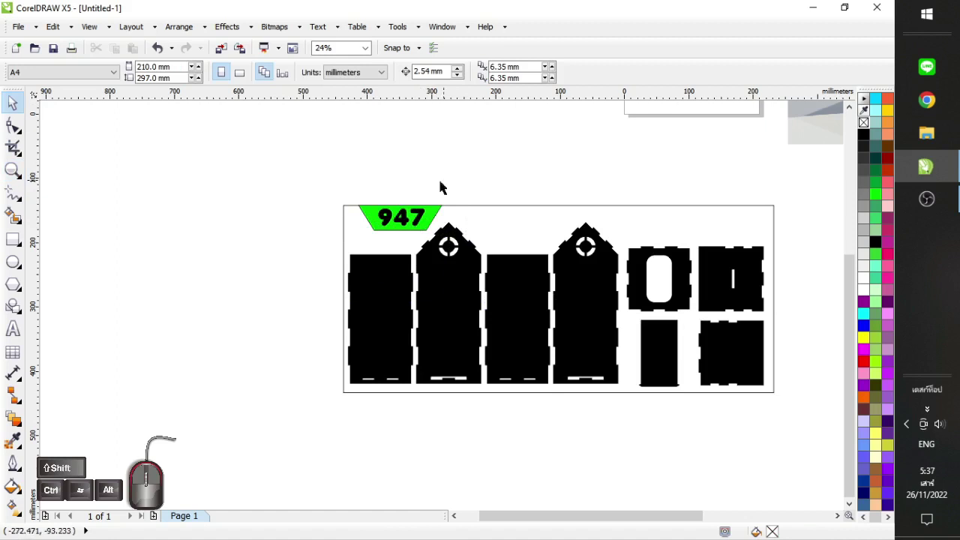
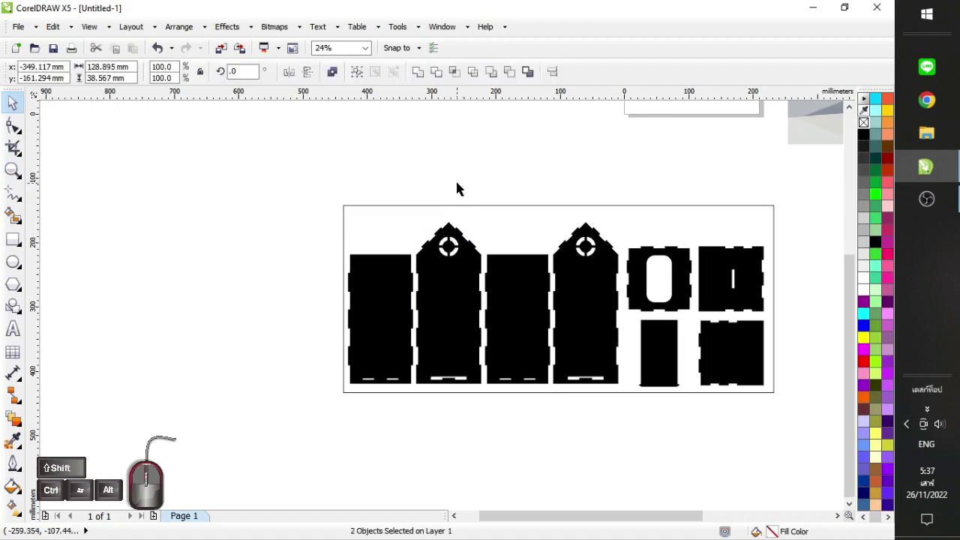
left_click(474, 163)
left_click(367, 231)
left_click(261, 193)
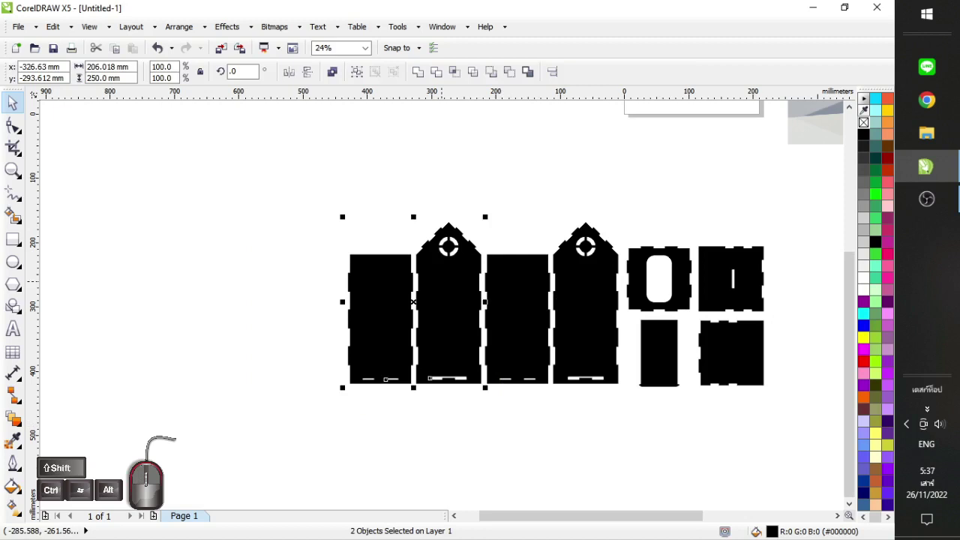
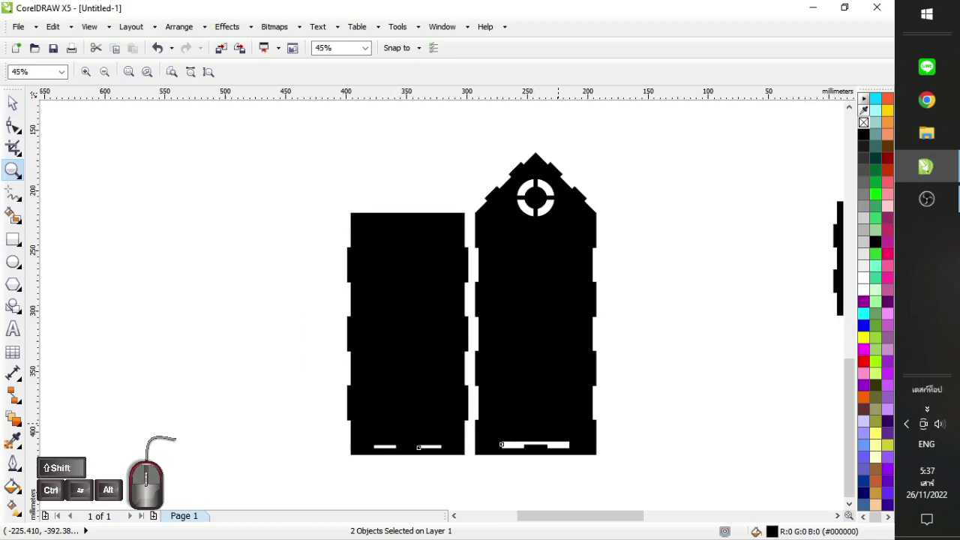
Draw a helper rectangle beside the panels and return to the Pick tool
left_click(27, 252)
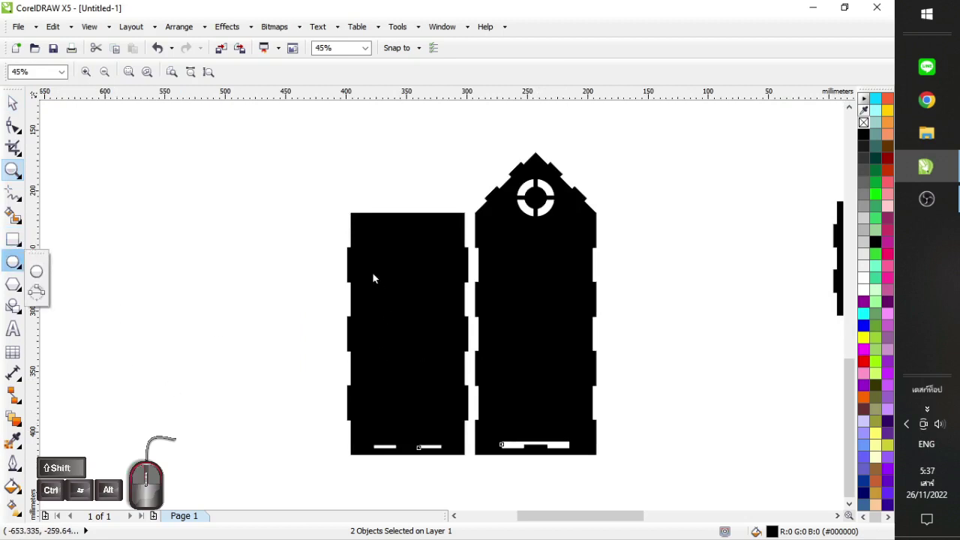
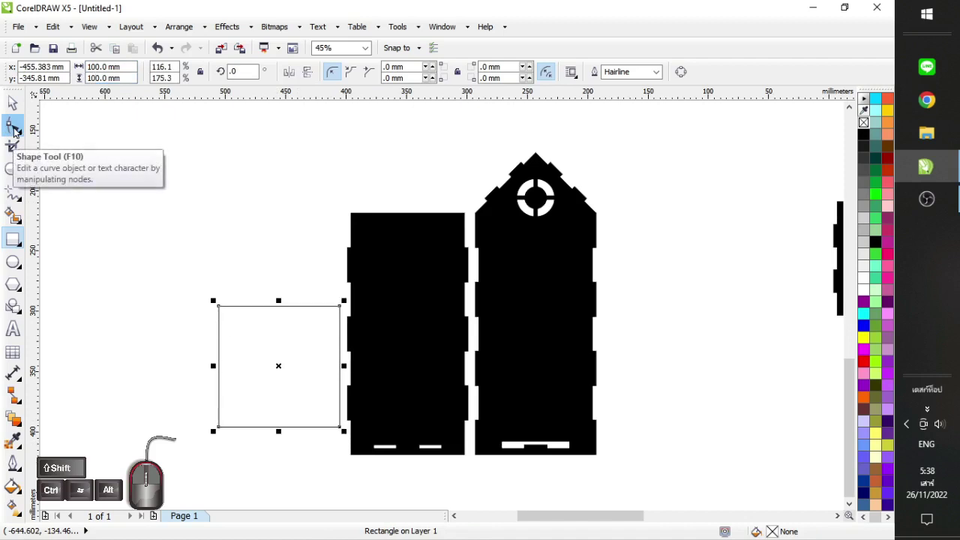
left_click(12, 108)
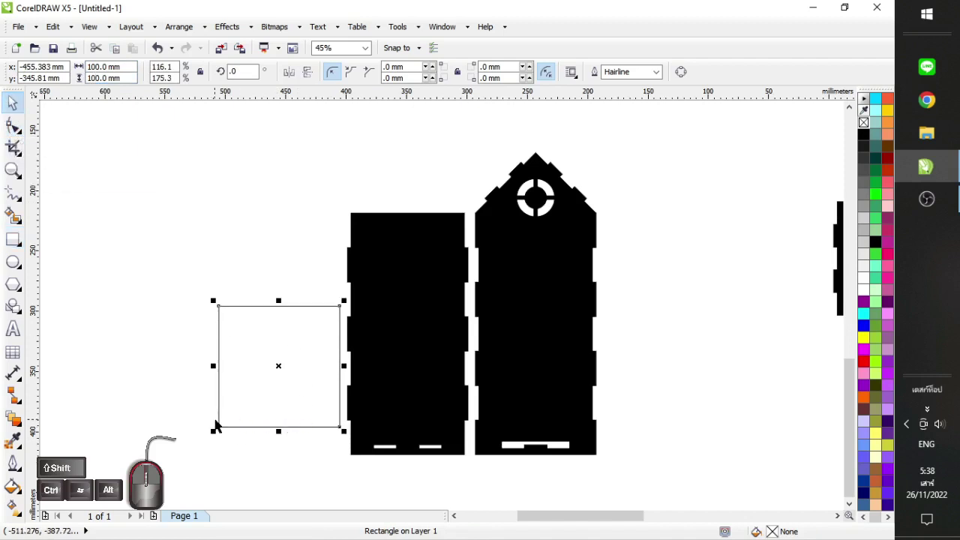
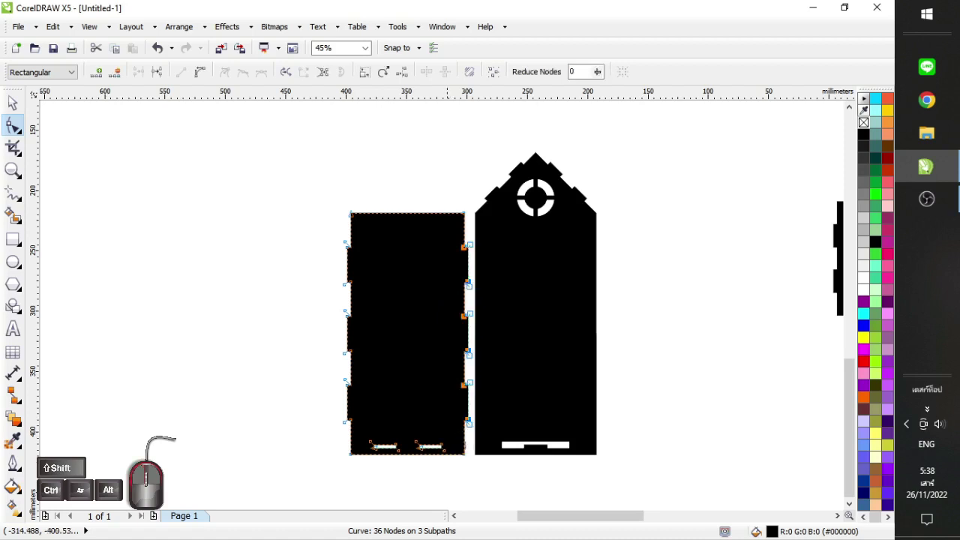
Remove the finger-joint tab nodes from the side panel so its long edges are straight
left_click(314, 230)
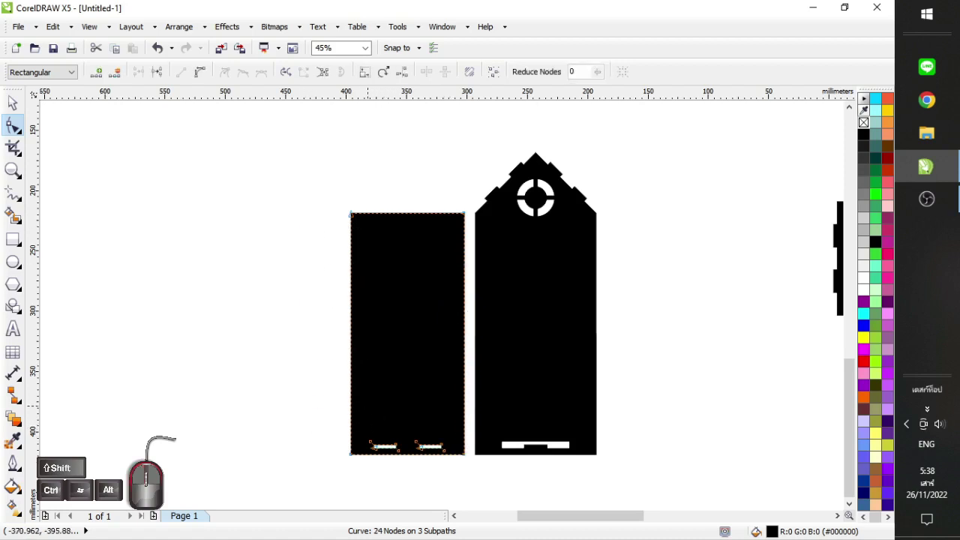
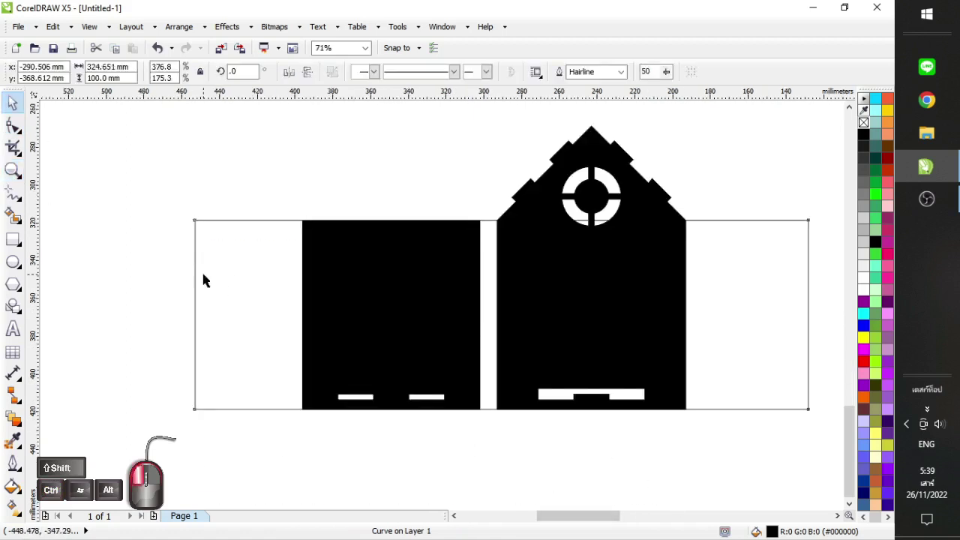
Deselect the shortened panels before placing the green 3 × 60 mm tab strips
left_click(192, 291)
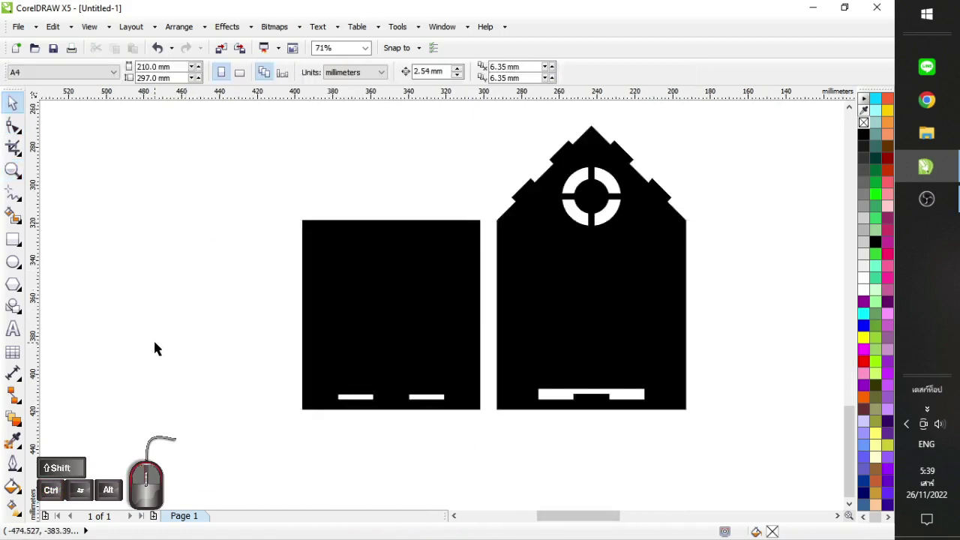
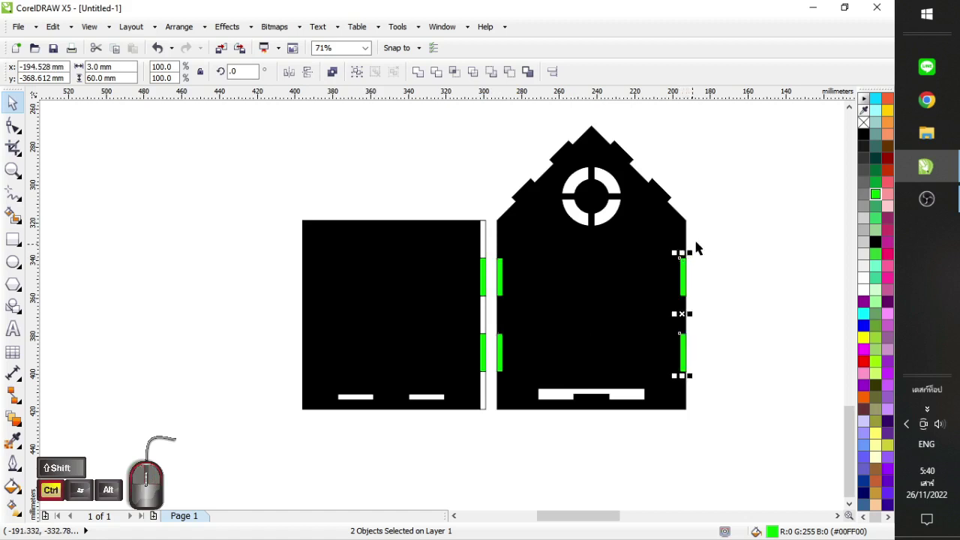
Work on the panel set toward the black finger-jointed pieces labelled 100 x 60 x 150
double_click(718, 252)
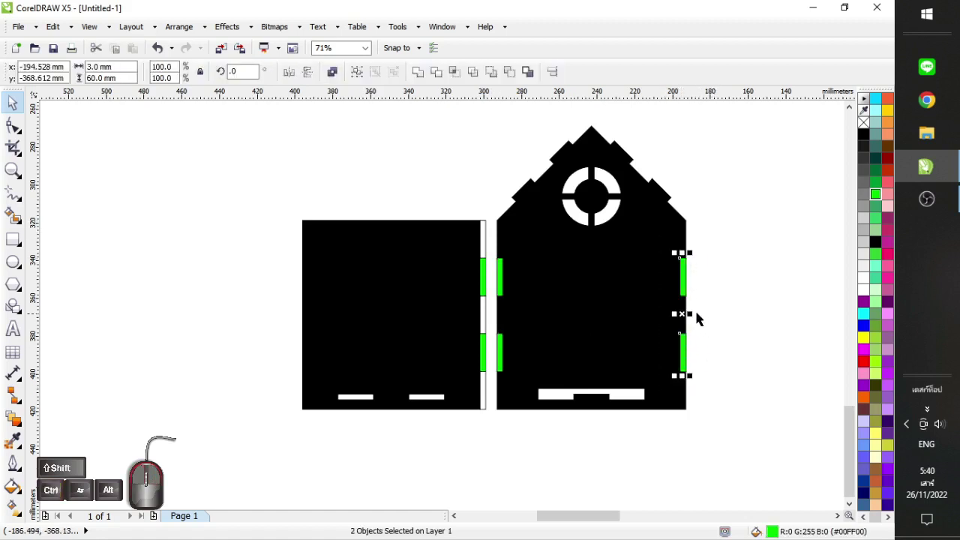
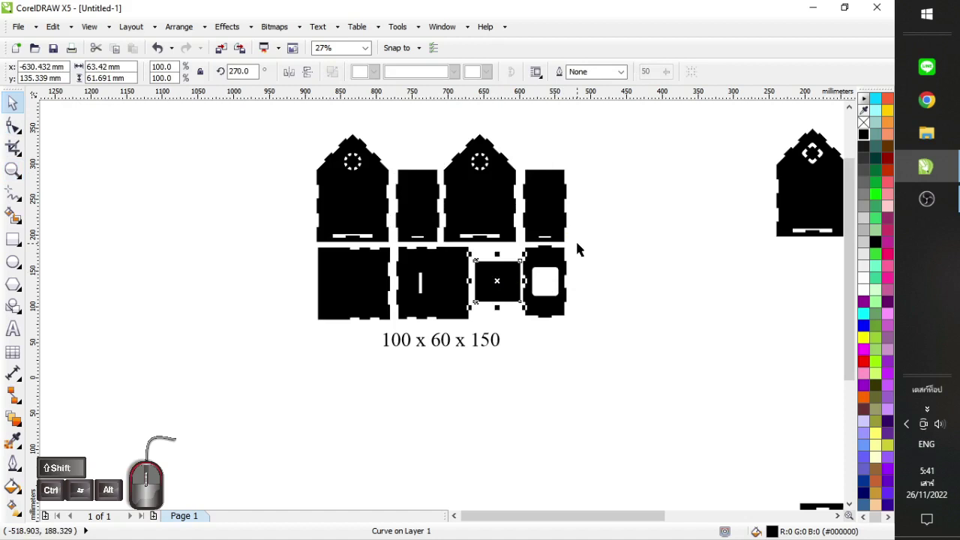
Deselect everything before drawing the new 60 × 100 mm rectangle
left_click(635, 288)
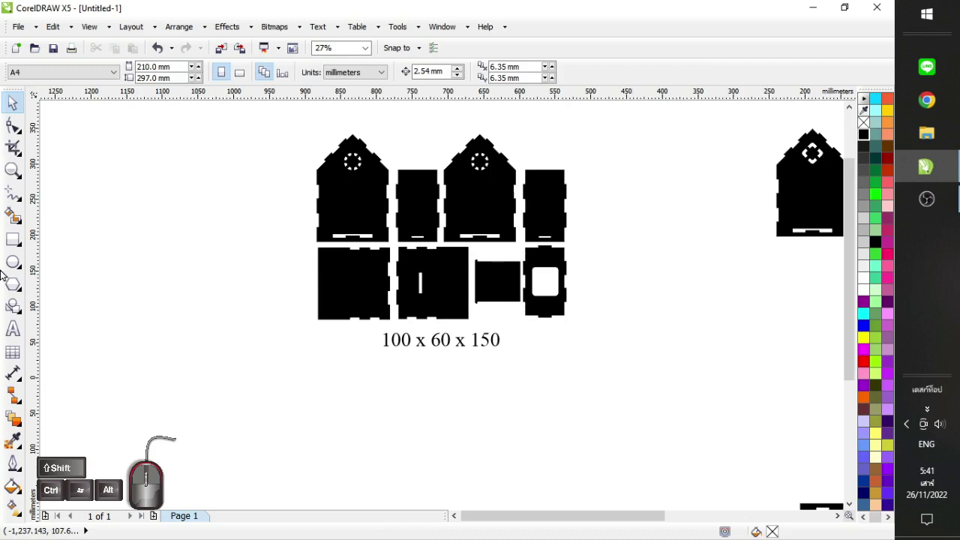
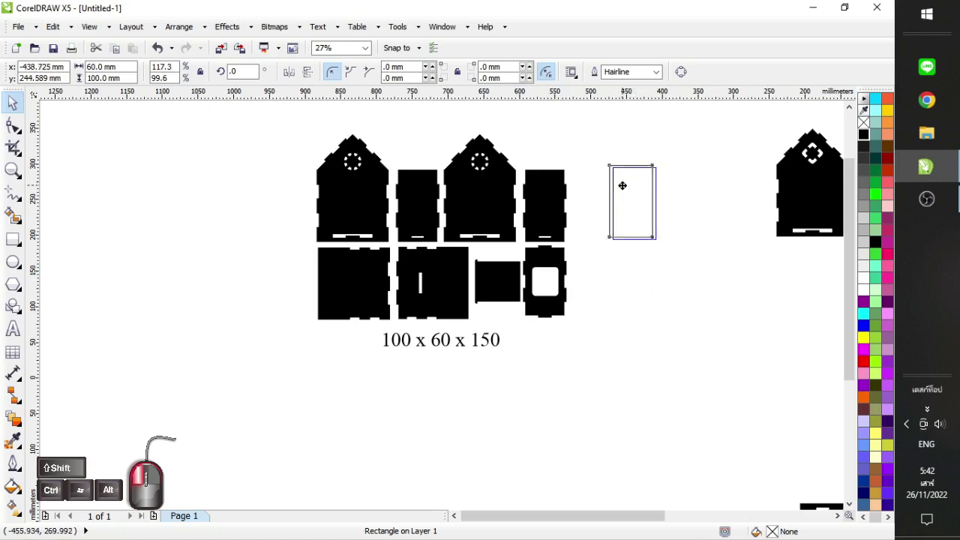
Drop a copy of the thin 3 mm tab strip lower down along the new rectangle's edge
left_click(12, 244)
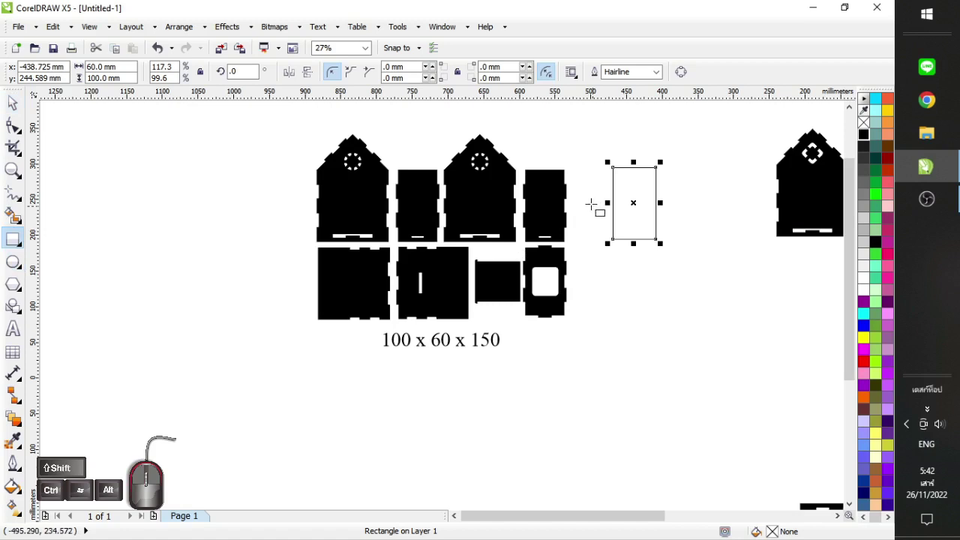
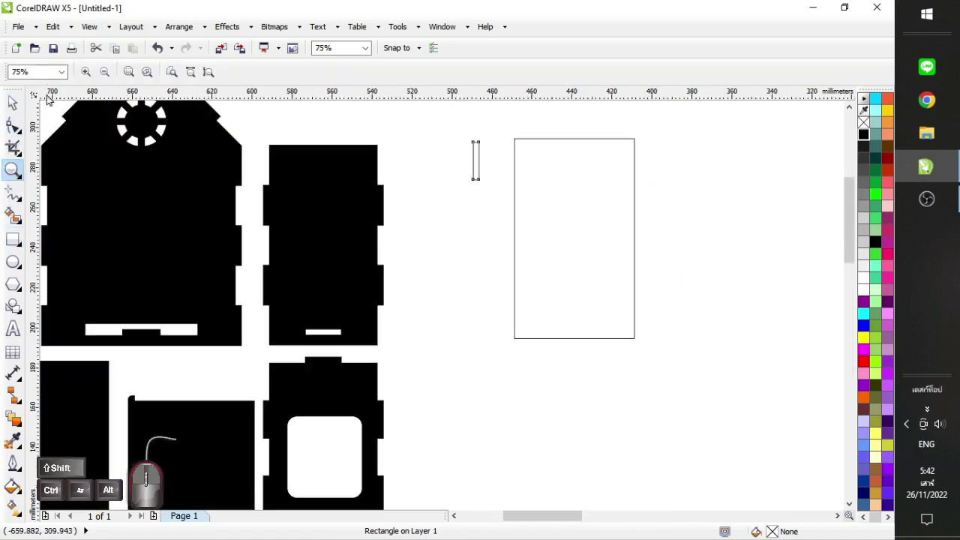
left_click(22, 107)
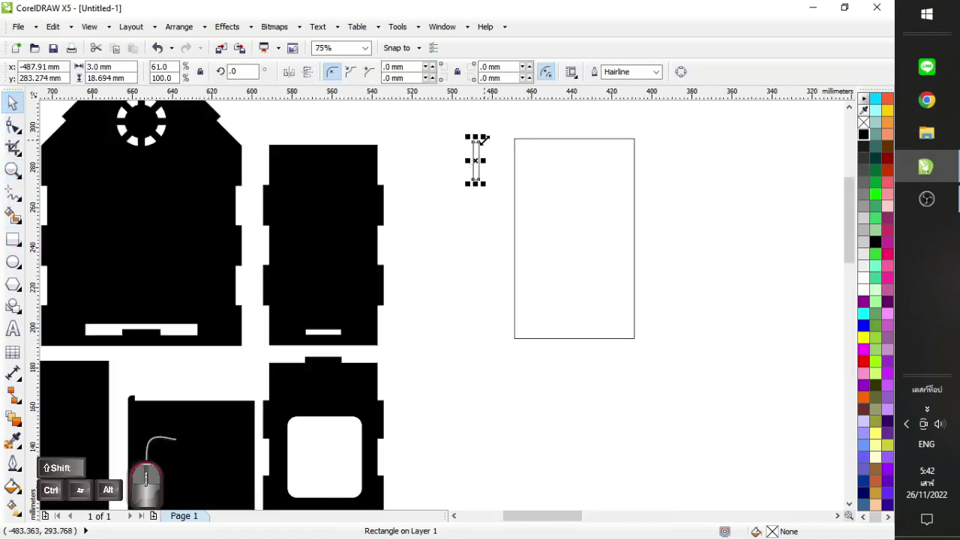
left_click_drag(489, 143, 484, 186)
right_click(502, 197)
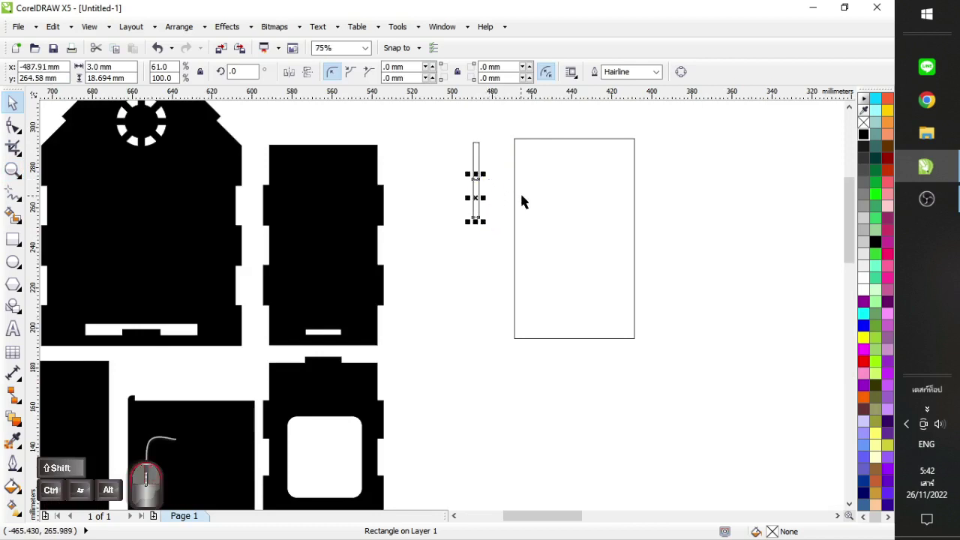
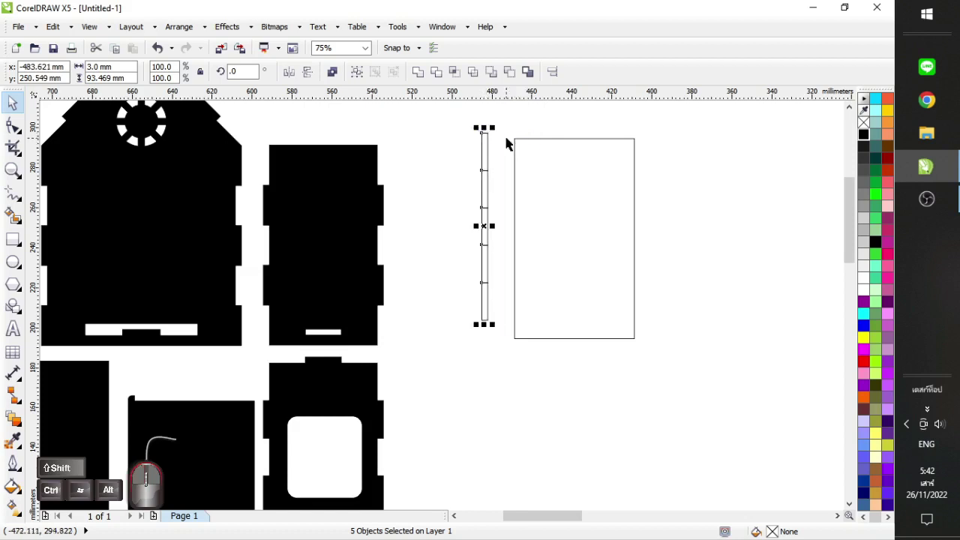
Move the column of tab strips against the 60 × 100 mm rectangle's left edge and select that strip
left_click(534, 143)
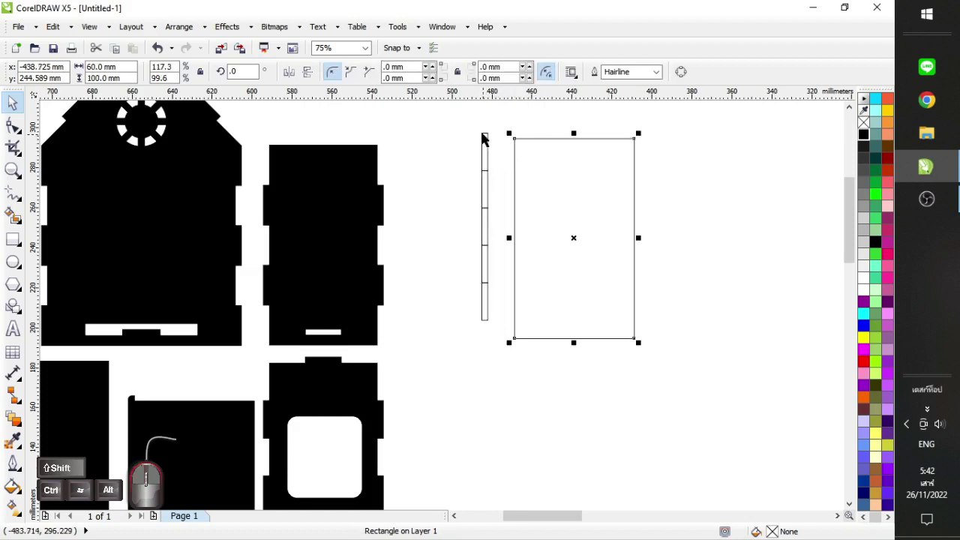
left_click(487, 135)
left_click_drag(460, 118, 511, 346)
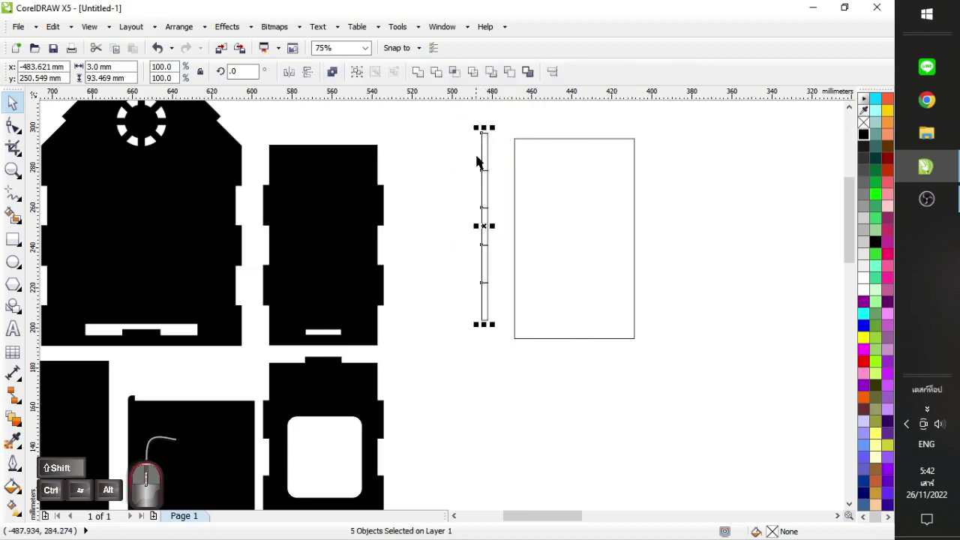
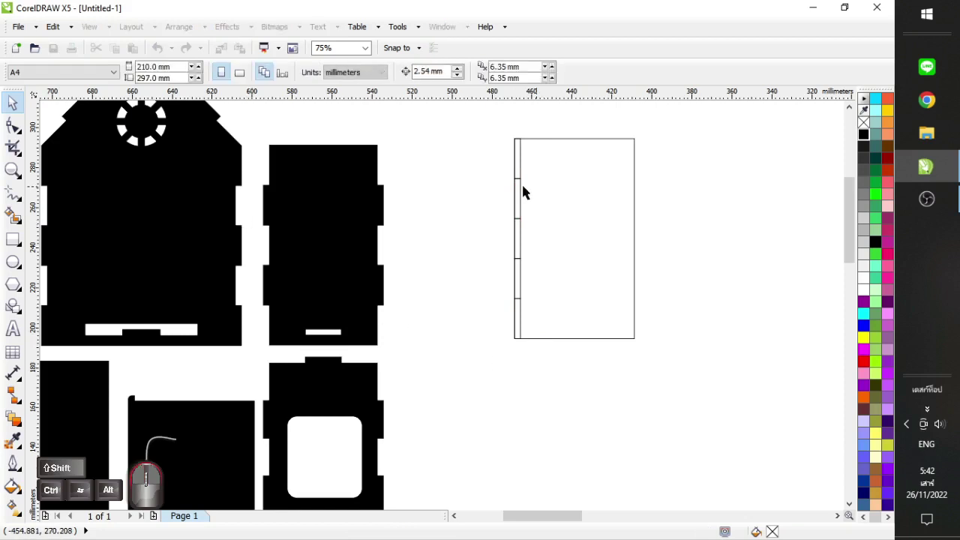
left_click(461, 149)
left_click(463, 128)
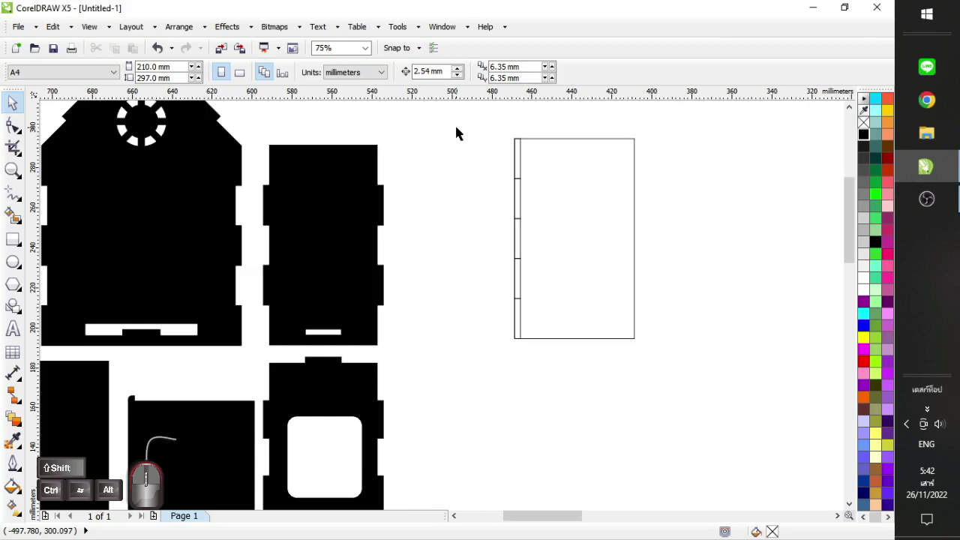
left_click_drag(459, 119, 559, 371)
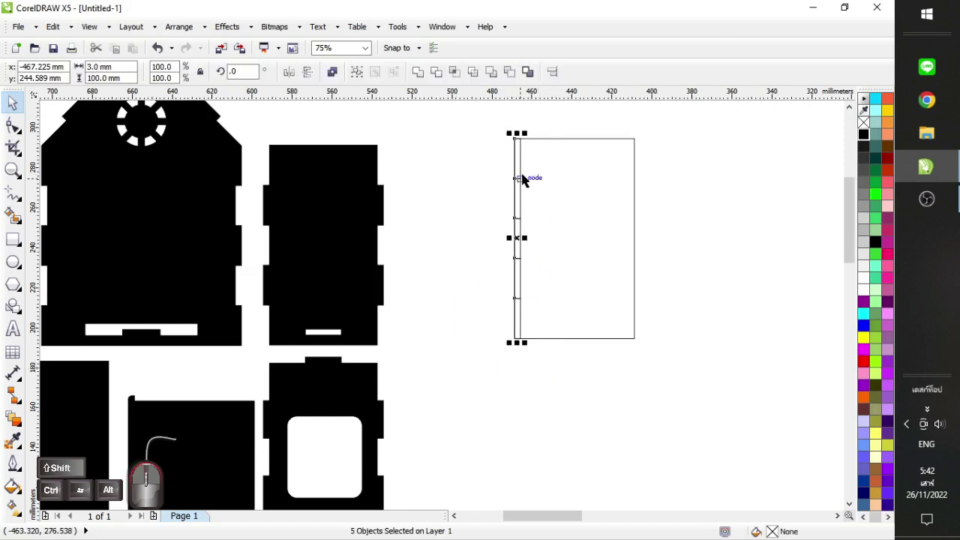
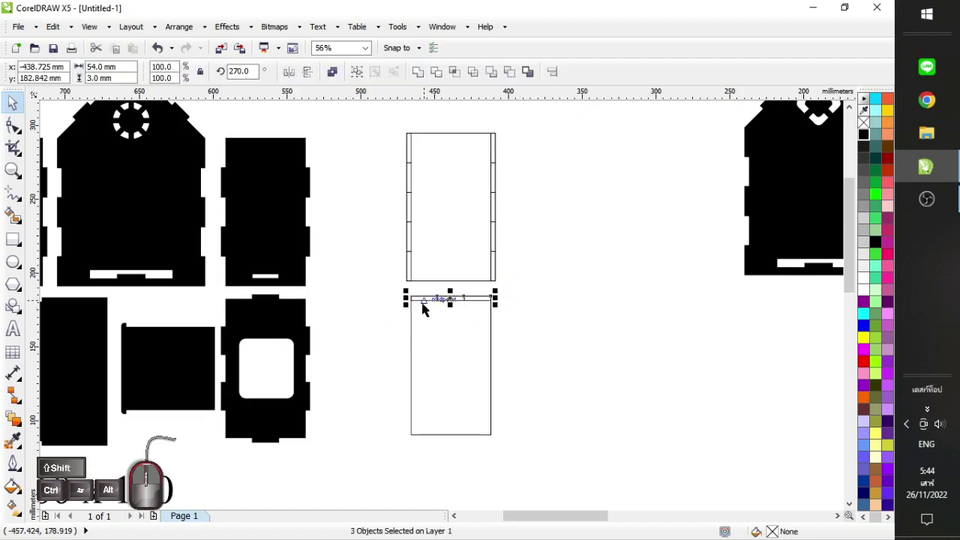
Copy the upper panel's right tab strip onto the lower panel's right side, keeping the original
left_click(419, 303)
left_click(515, 307)
left_click(486, 293)
left_click(432, 295)
left_click(489, 294)
left_click(524, 305)
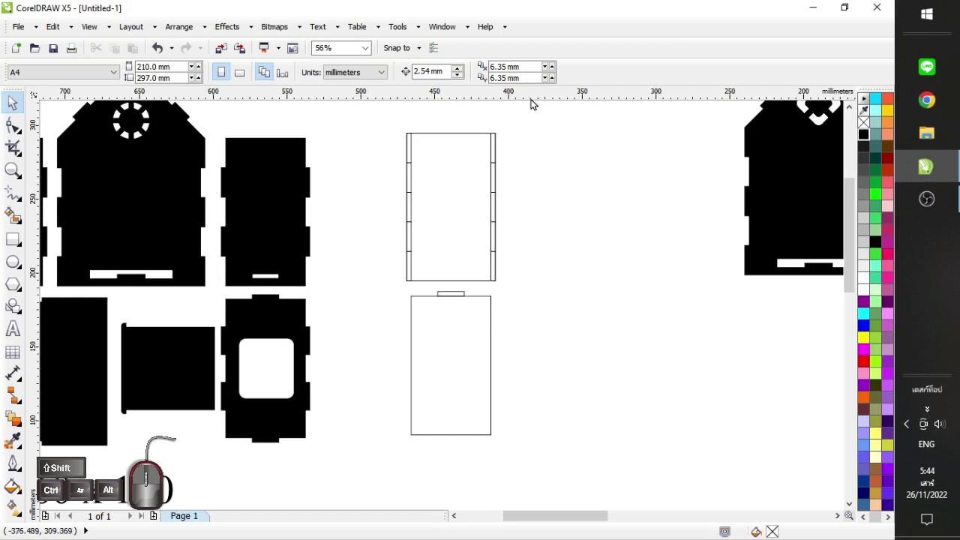
left_click(530, 122)
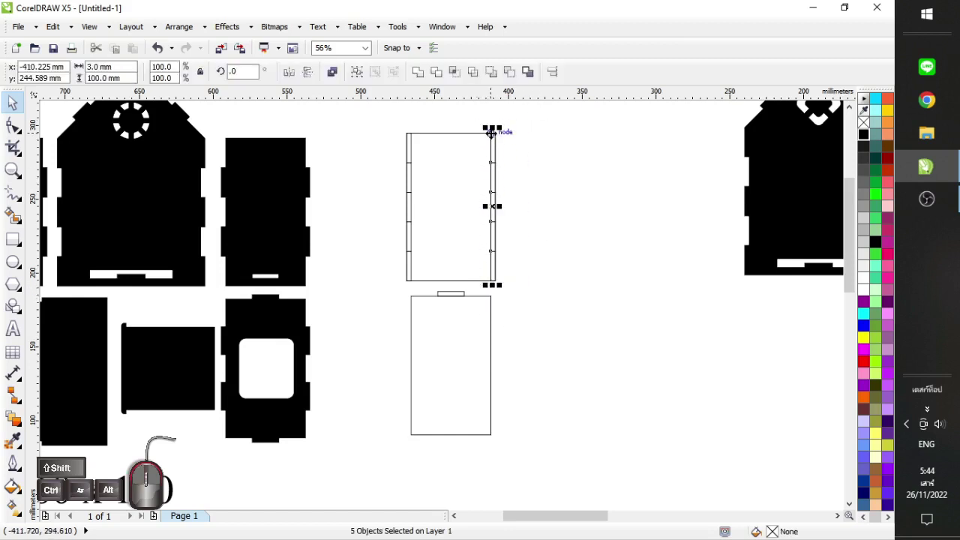
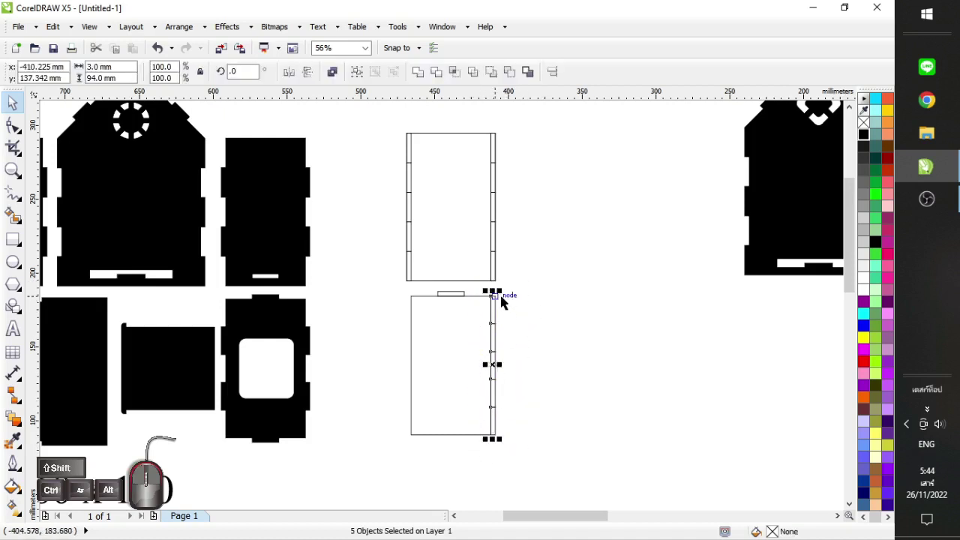
left_click_drag(504, 299, 418, 298)
right_click(417, 298)
left_click_drag(484, 285, 434, 317)
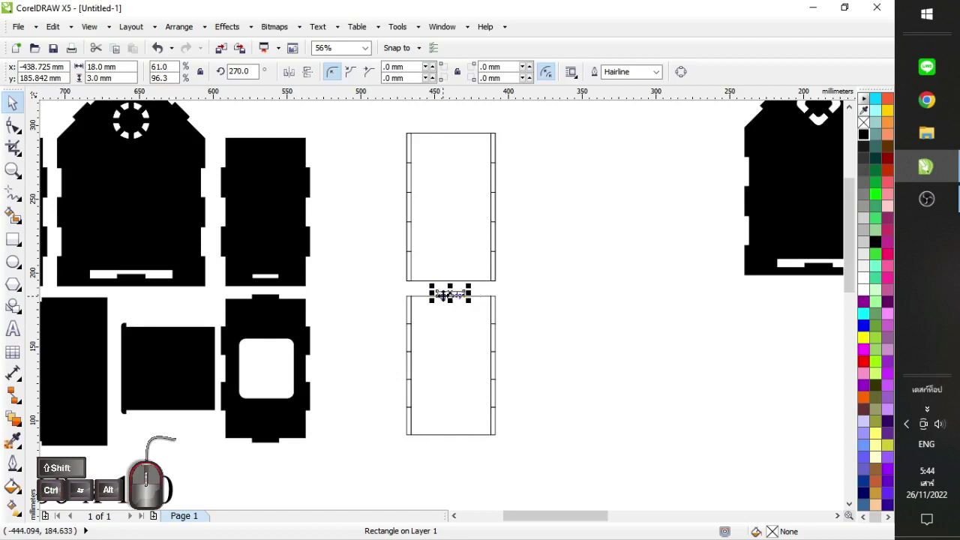
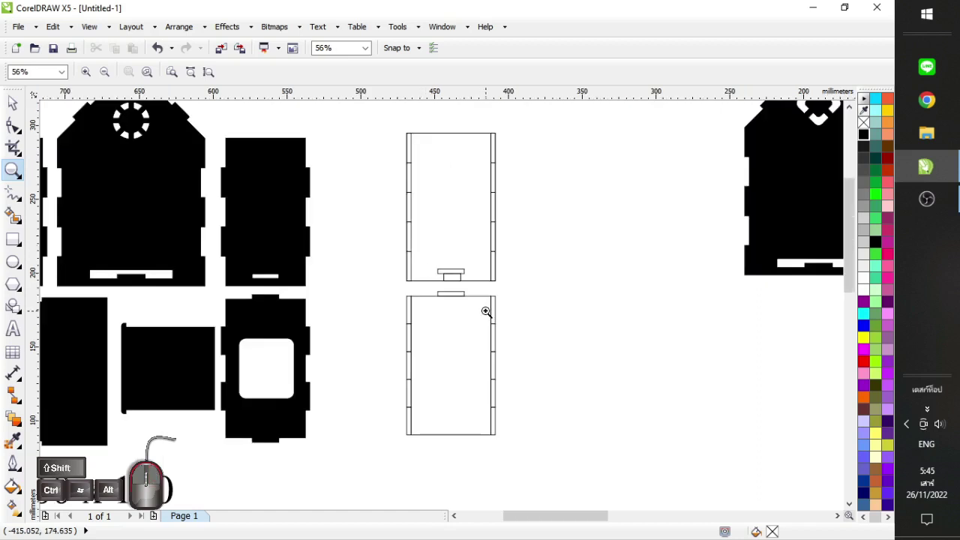
Place the small tab rectangle as a slot near the upper panel's bottom edge
left_click(19, 111)
left_click(543, 263)
left_click(464, 281)
left_click(563, 293)
left_click_drag(485, 287, 430, 313)
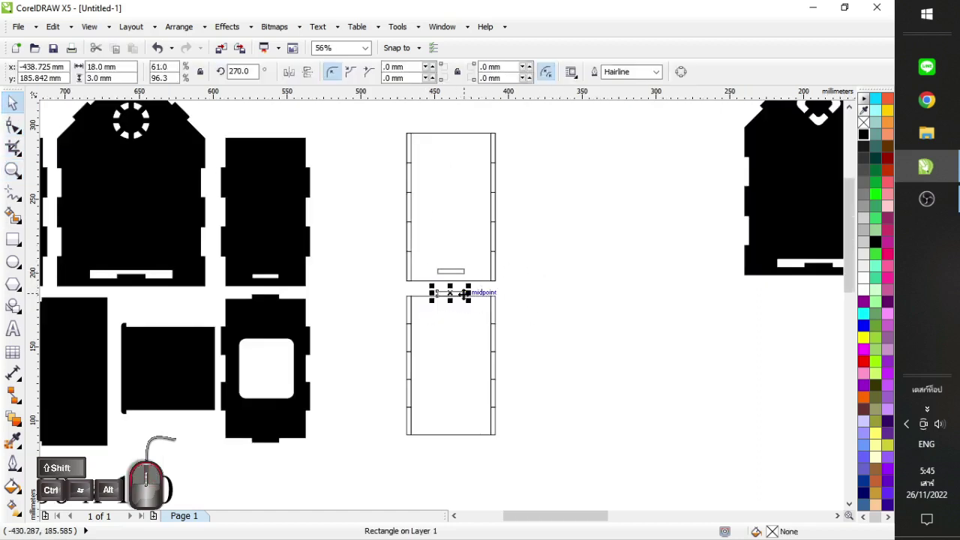
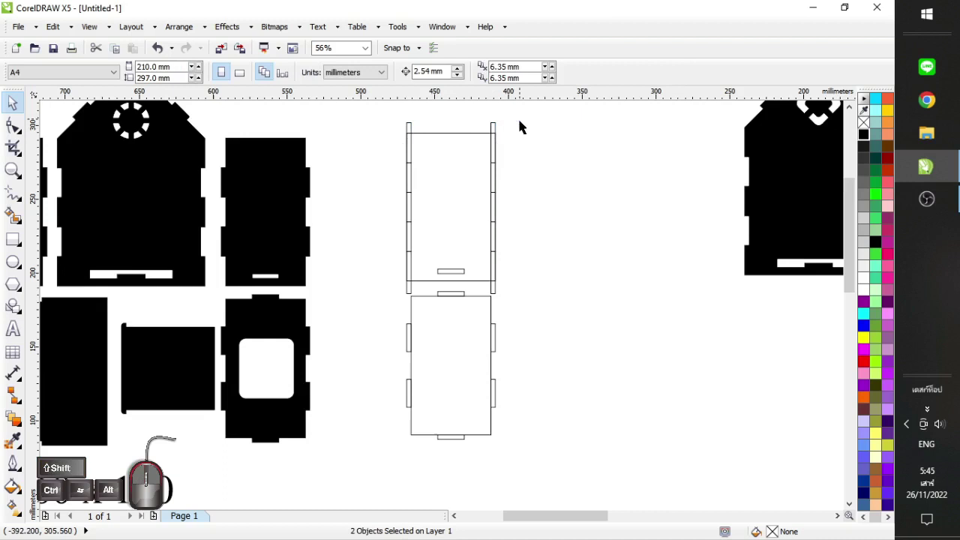
Select the upper rectangle with the tabs along its sides ready for welding into one outline
left_click(498, 181)
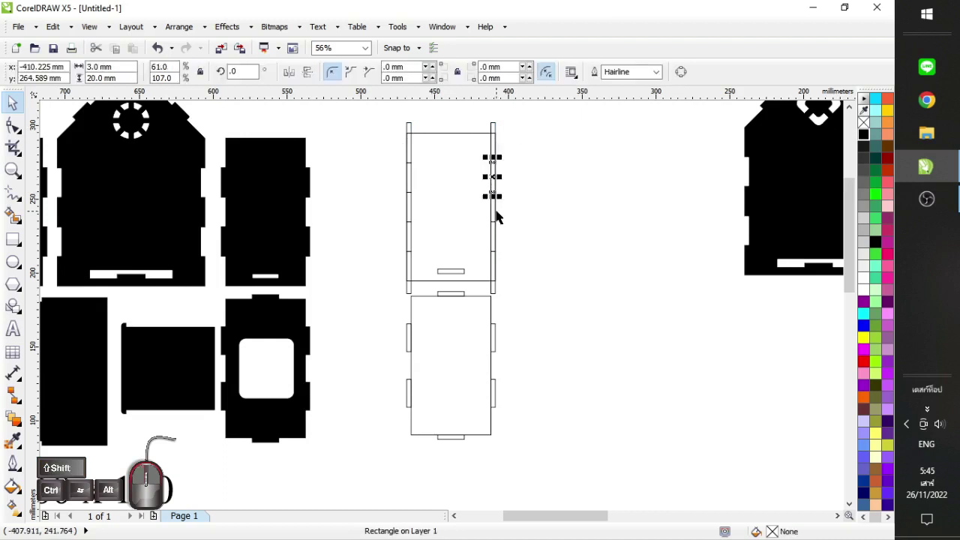
left_click(501, 237)
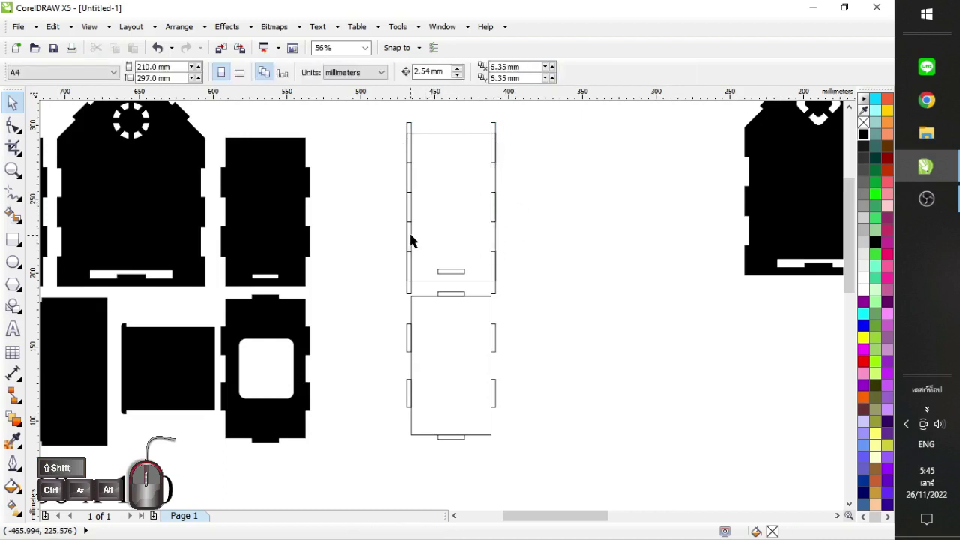
left_click(413, 237)
left_click(417, 176)
left_click_drag(544, 111, 480, 307)
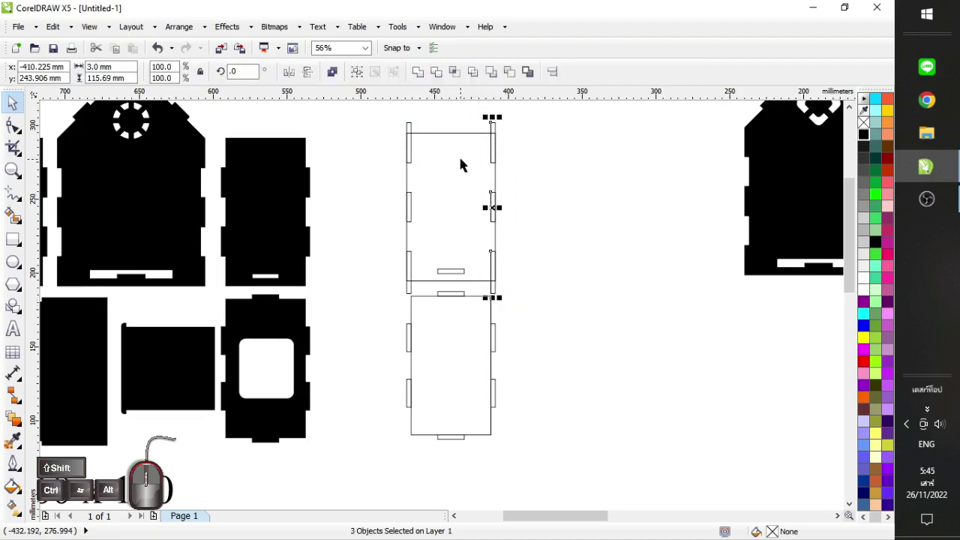
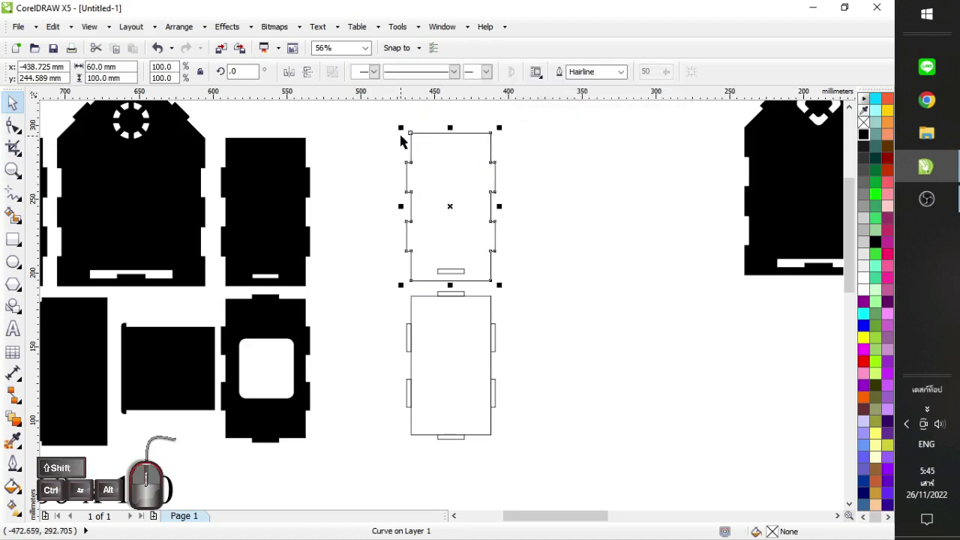
Trim the slot rectangle out of the notched upper panel
left_click(575, 218)
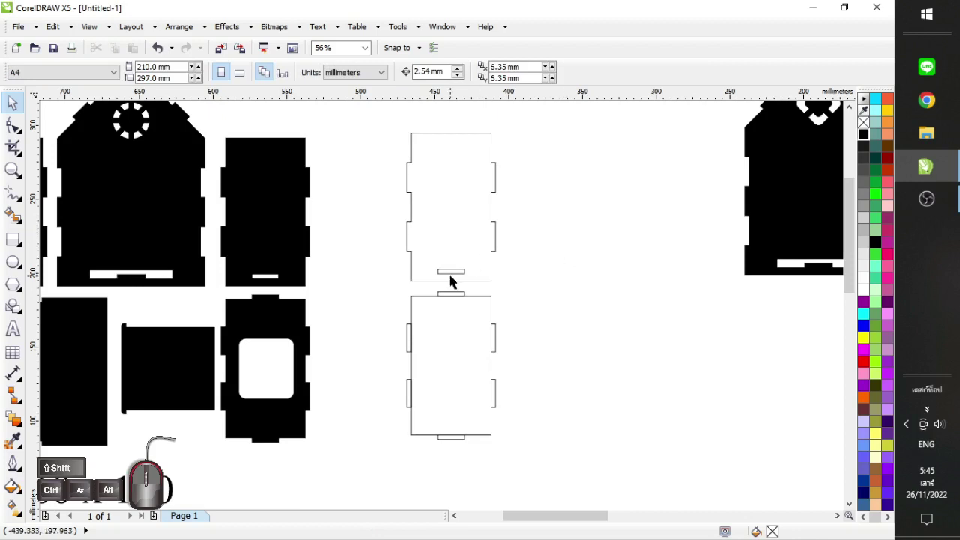
left_click(453, 276)
left_click(483, 216)
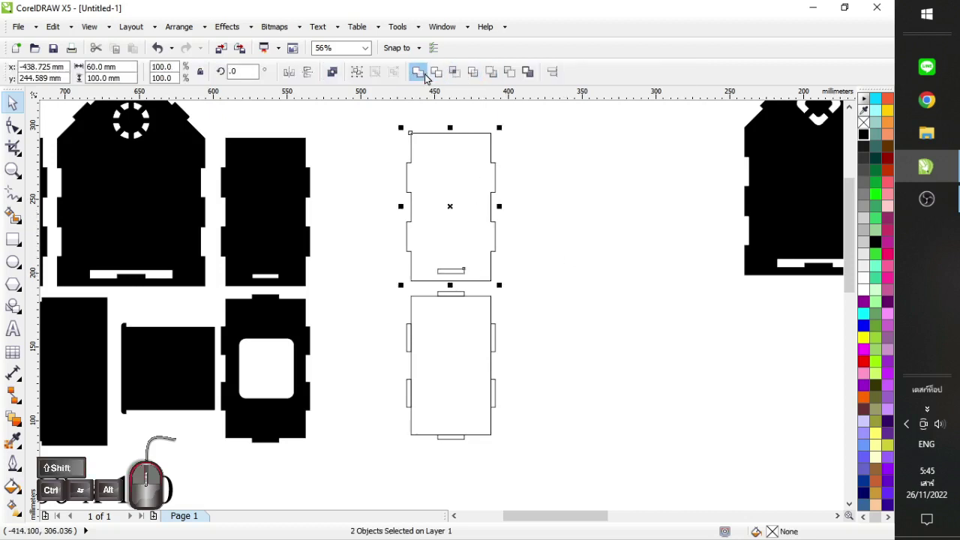
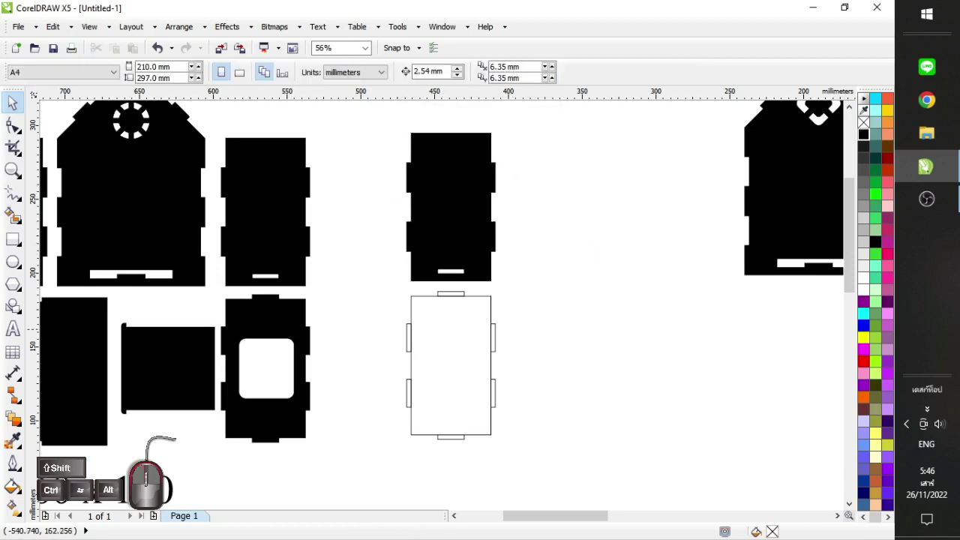
Weld the lower panel with its tabs into a single outline and fill it solid black
left_click(382, 287)
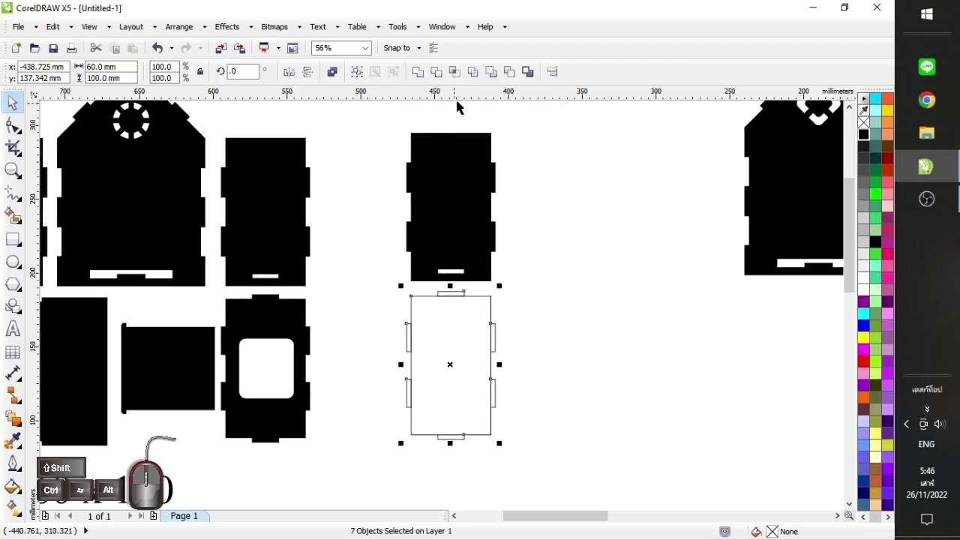
left_click(423, 75)
left_click(615, 303)
left_click(457, 326)
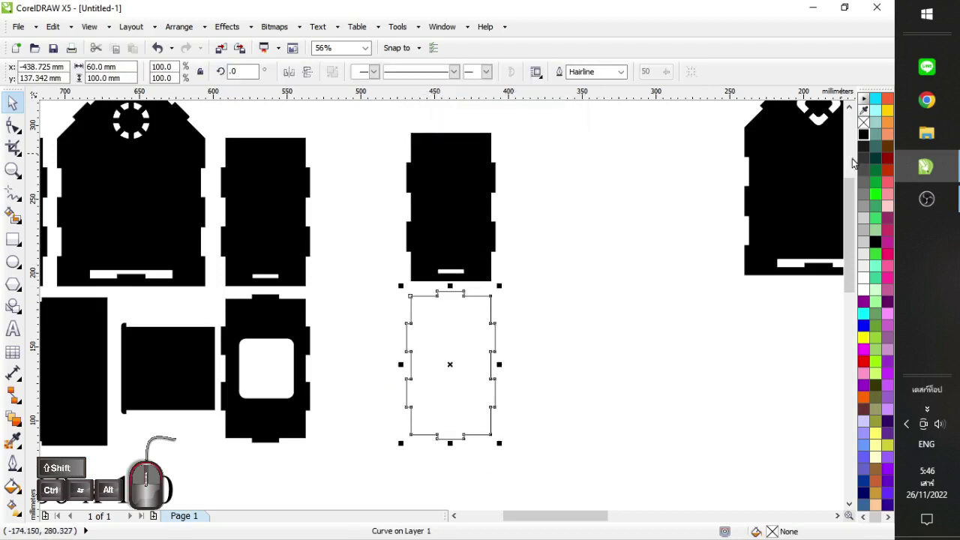
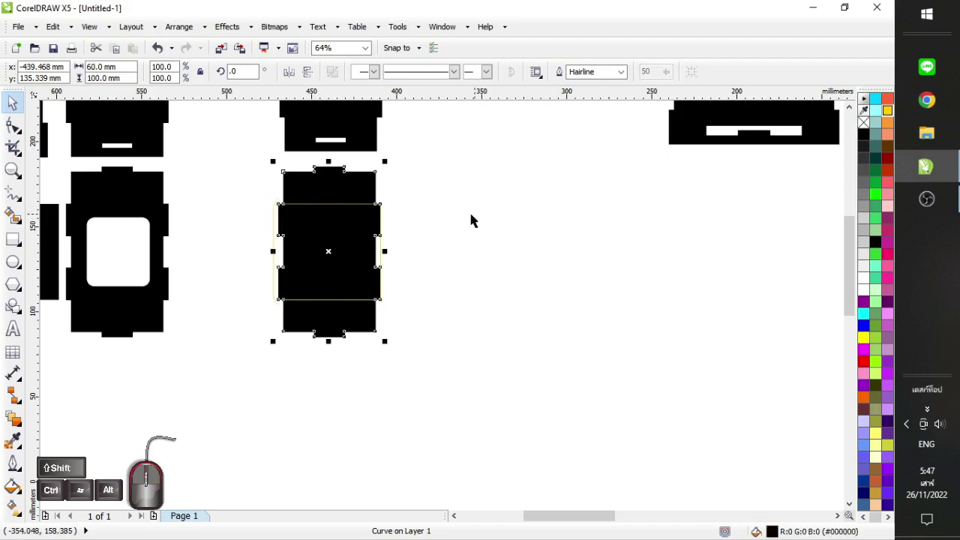
left_click(435, 236)
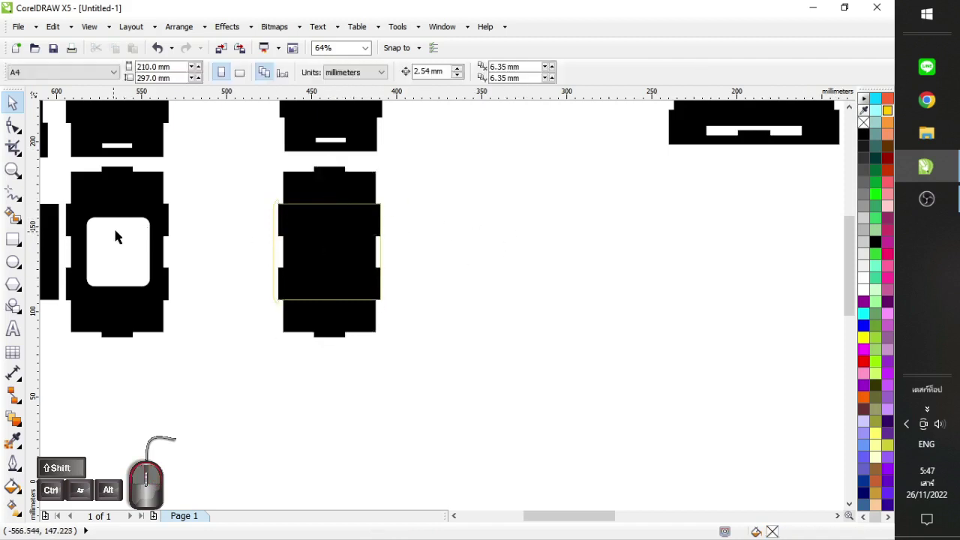
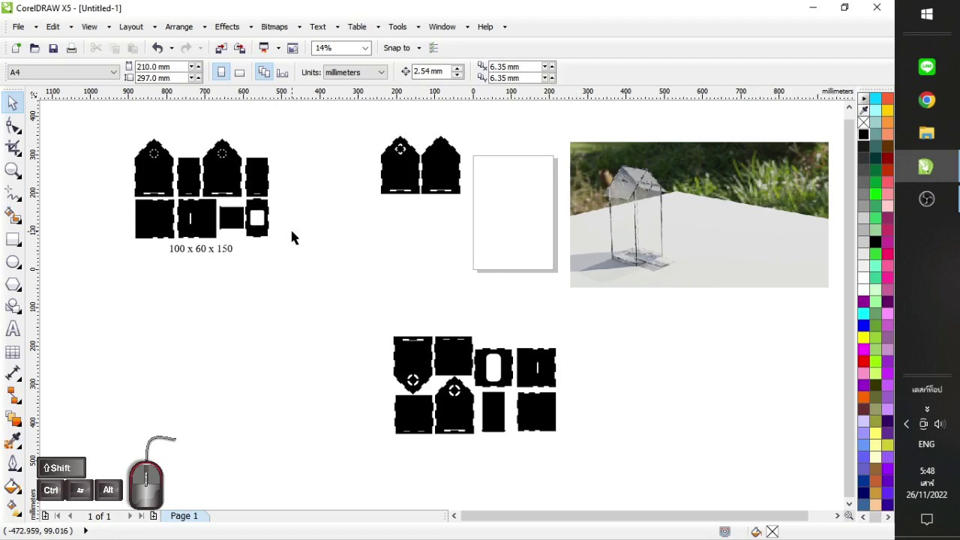
Drop a copy of the '100 x 60 x 150' label beneath the lower panel layout
left_click_drag(229, 254, 508, 454)
right_click(501, 462)
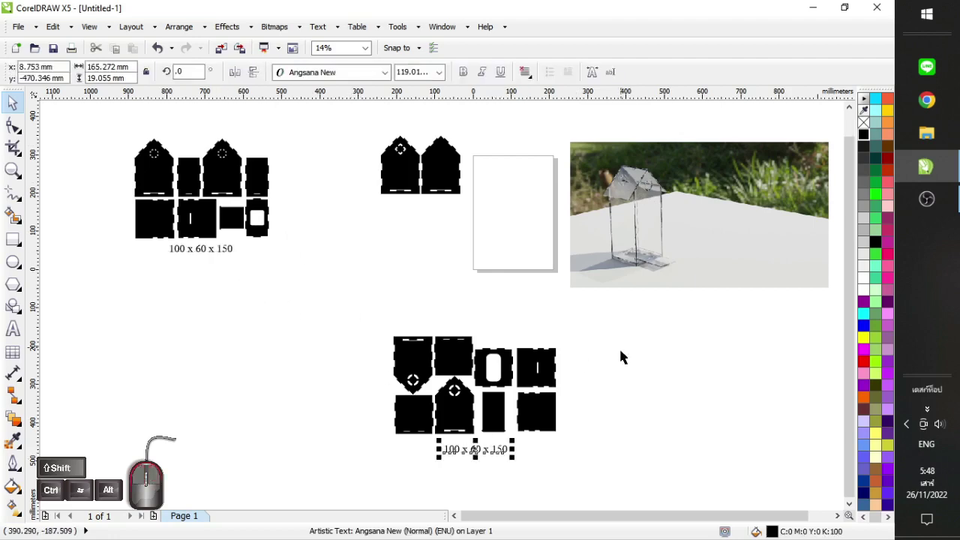